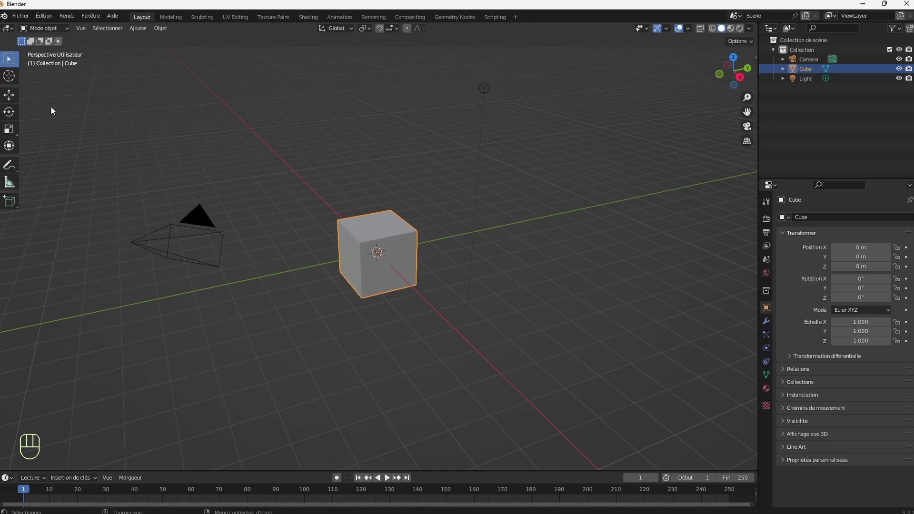
Step: Switch to the Rotate tool and try a Z turn on the cube, then undo it
{"action": "left_click", "coordinate": [5, 115]}
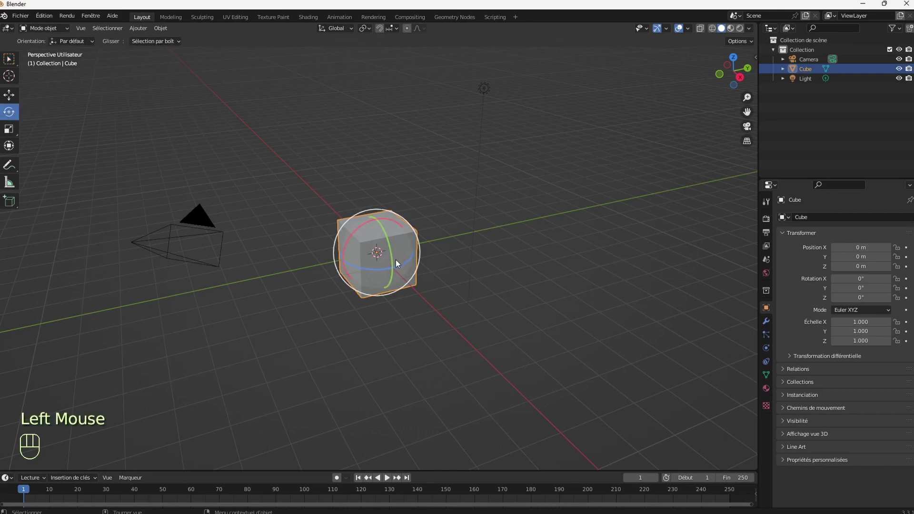
{"action": "left_click", "coordinate": [403, 264]}
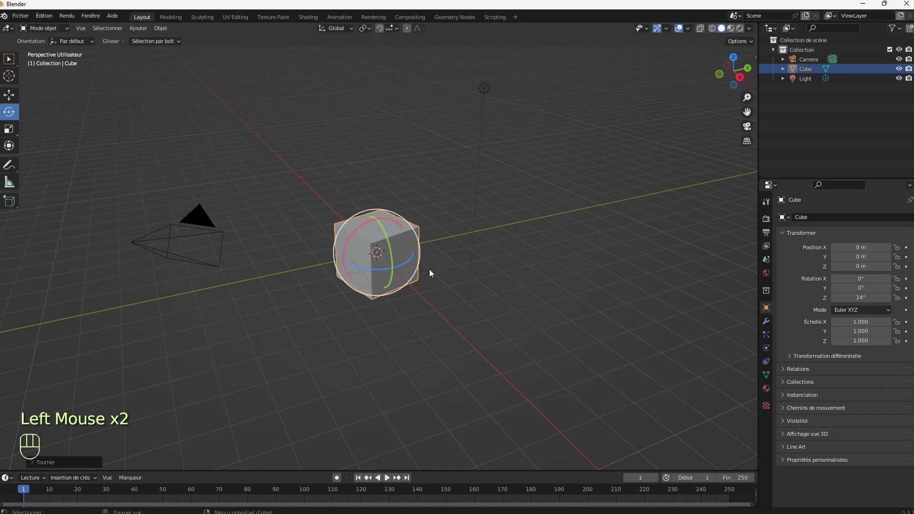
{"action": "key", "text": "ctrl+z"}
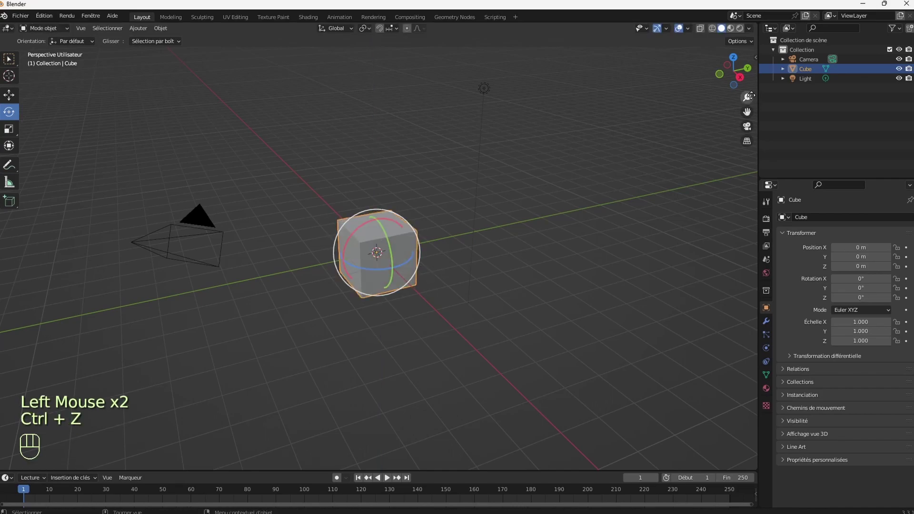
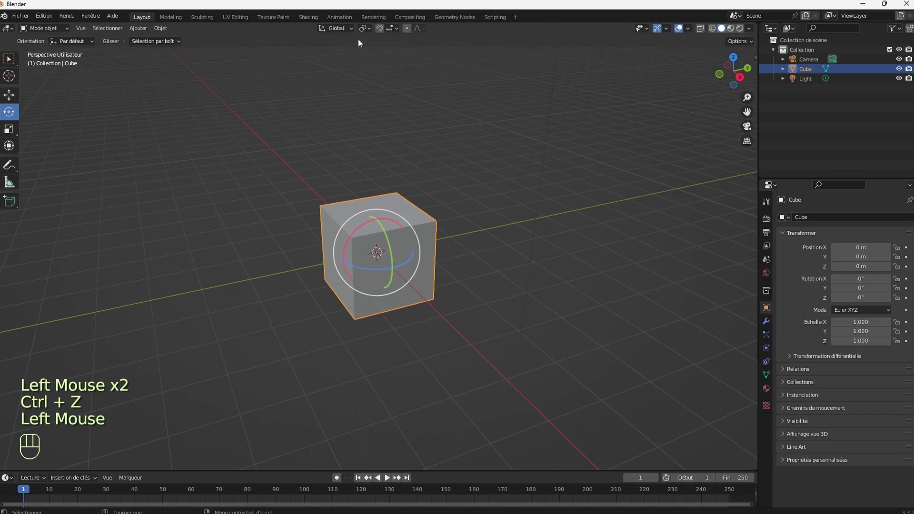
Step: Zoom in and orbit the viewport around the cube
{"action": "left_click_drag", "start_coordinate": [352, 33], "coordinate": [352, 33]}
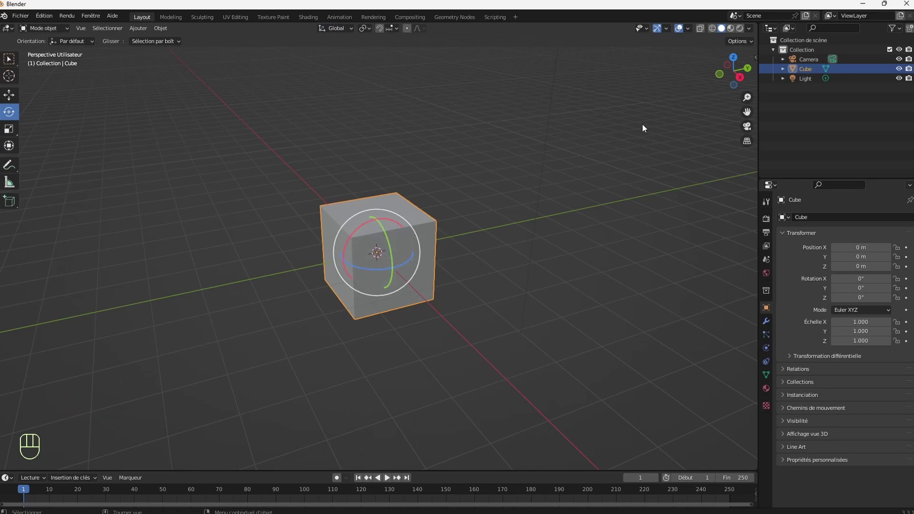
{"action": "left_click_drag", "start_coordinate": [748, 85], "coordinate": [745, 85]}
{"action": "double_click", "coordinate": [728, 86]}
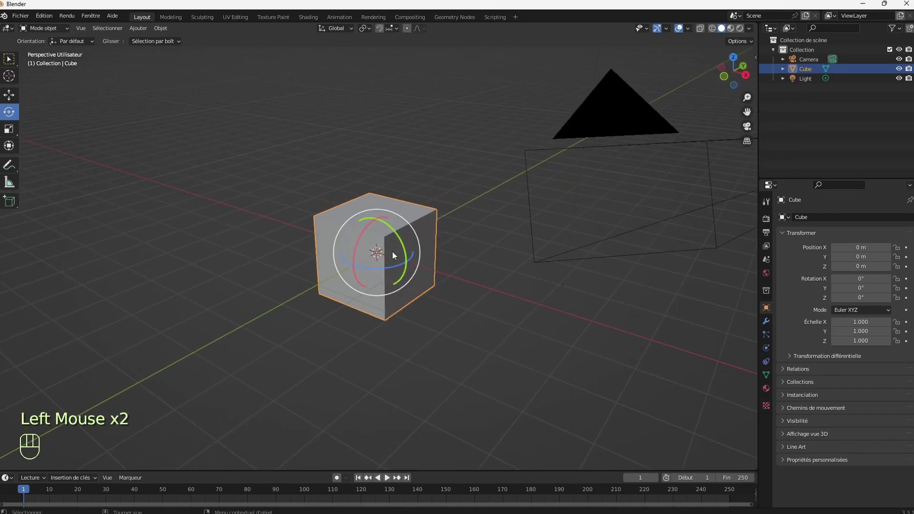
Step: Scale the cube along X to about 0.246, flattening it into a thin slab
{"action": "key", "text": "s"}
{"action": "key", "text": "x"}
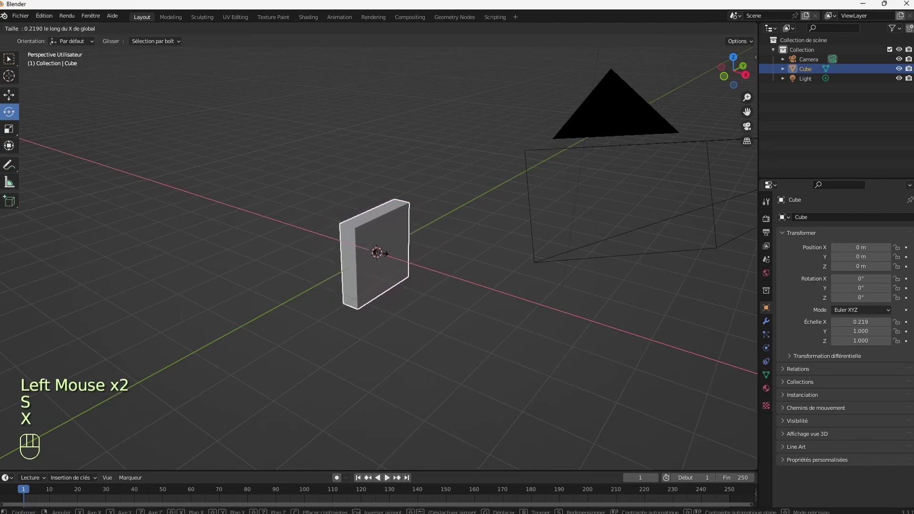
{"action": "left_click", "coordinate": [383, 253]}
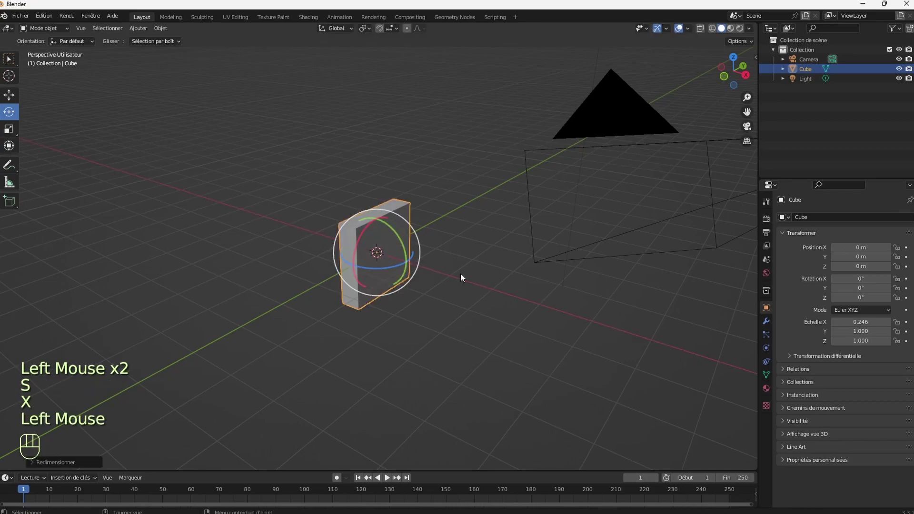
Step: View the slab from above, try a slight Z rotation, undo it and deselect
{"action": "left_click", "coordinate": [745, 89]}
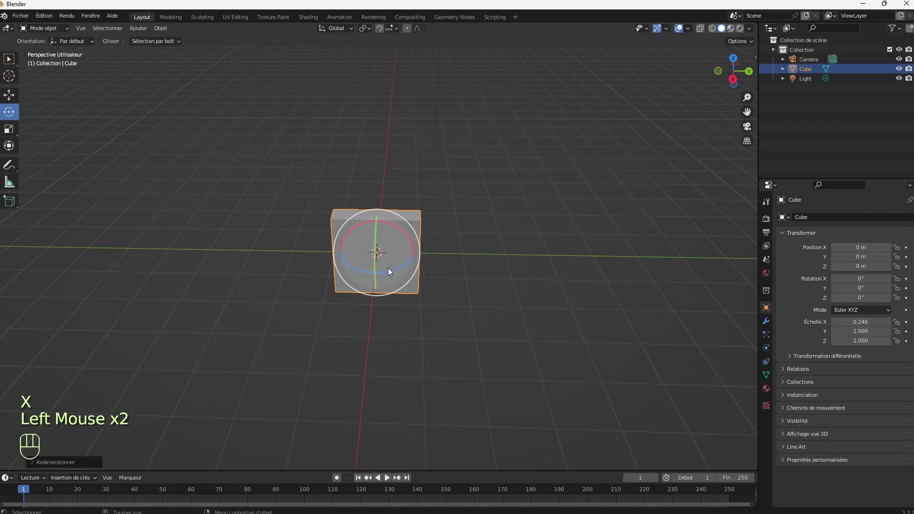
{"action": "left_click", "coordinate": [391, 273]}
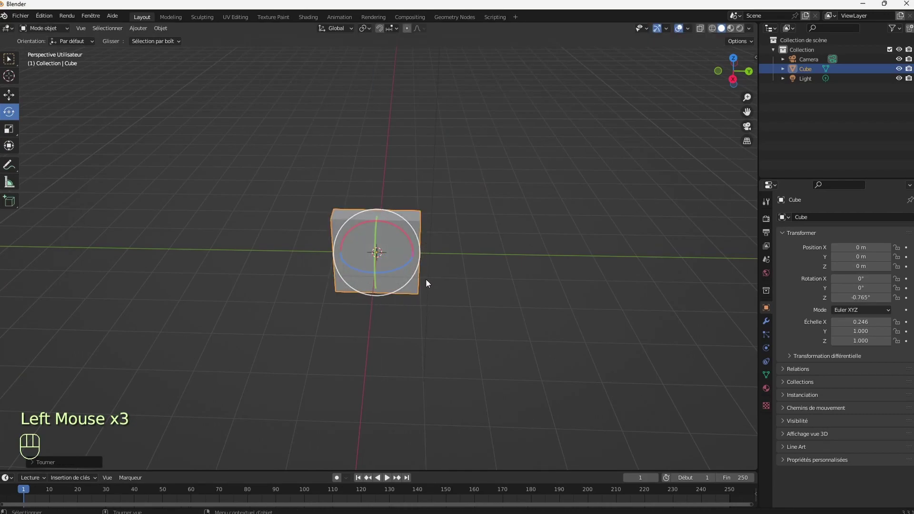
{"action": "key", "text": "ctrl+z"}
{"action": "left_click", "coordinate": [461, 277]}
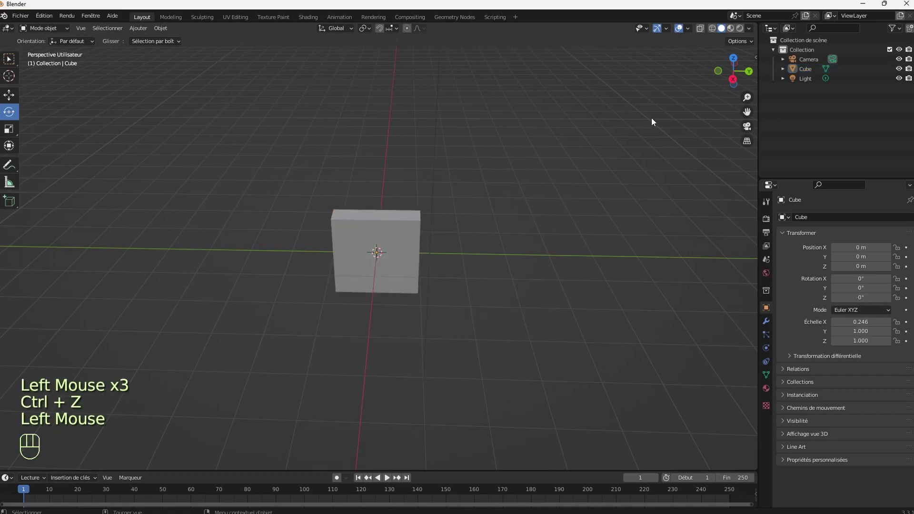
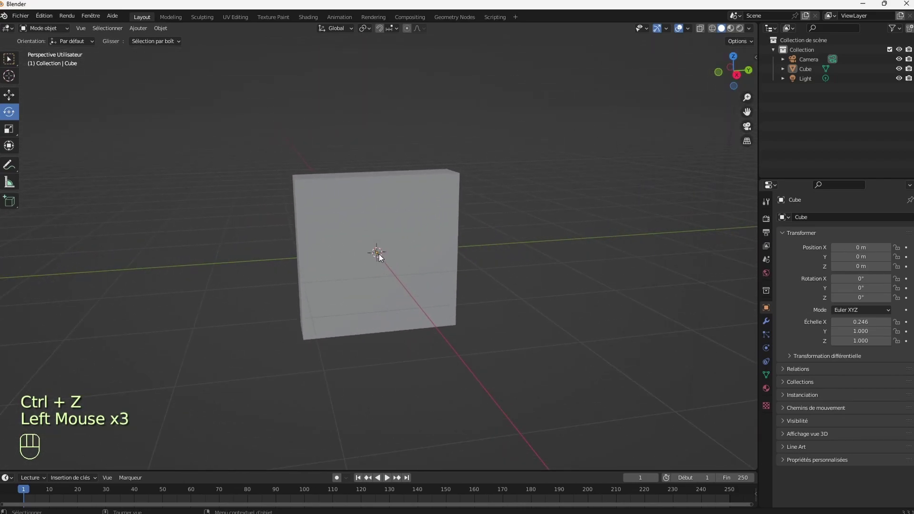
{"action": "left_click", "coordinate": [424, 232]}
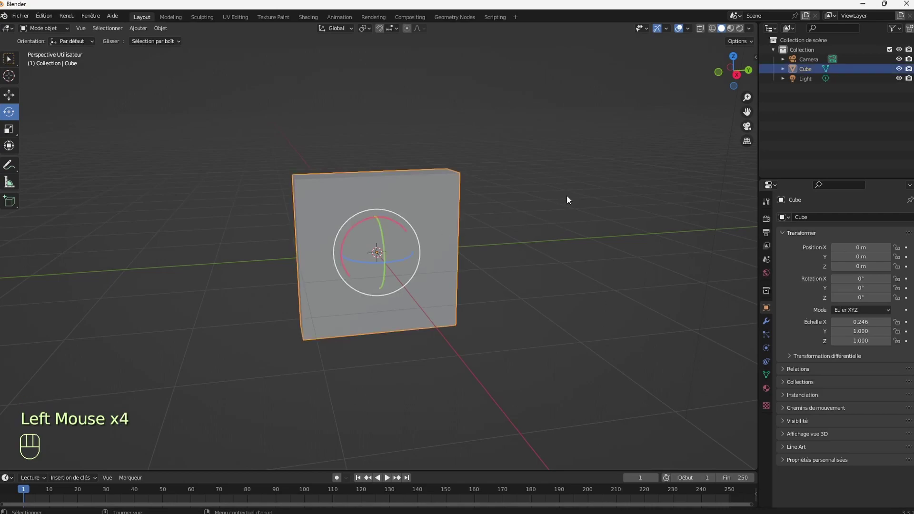
{"action": "left_click_drag", "start_coordinate": [423, 223], "coordinate": [498, 276]}
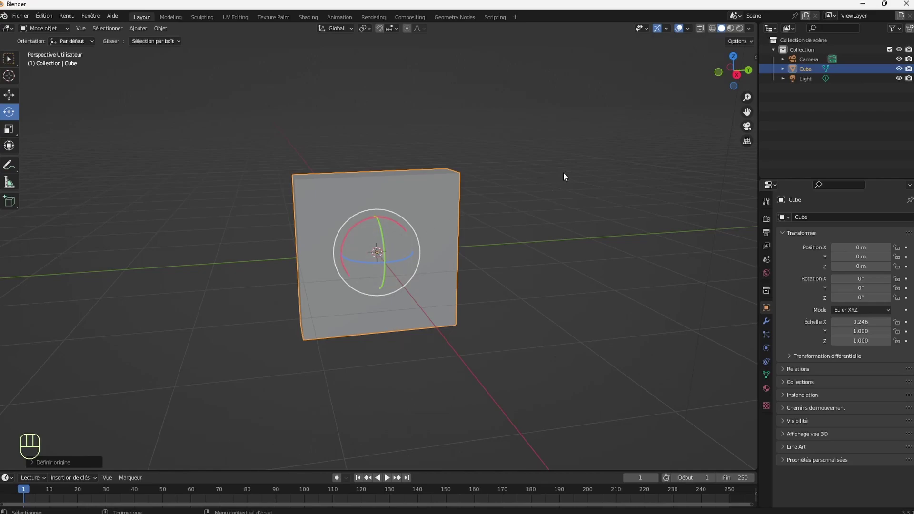
{"action": "left_click_drag", "start_coordinate": [746, 86], "coordinate": [744, 88]}
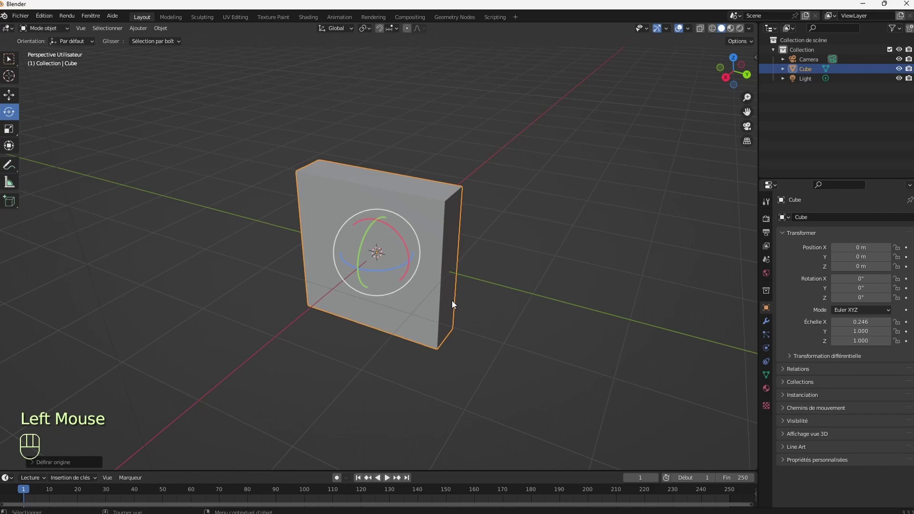
Step: In Edit Mode, select the slab's right vertical edge and snap the 3D cursor to it
{"action": "key", "text": "Tab"}
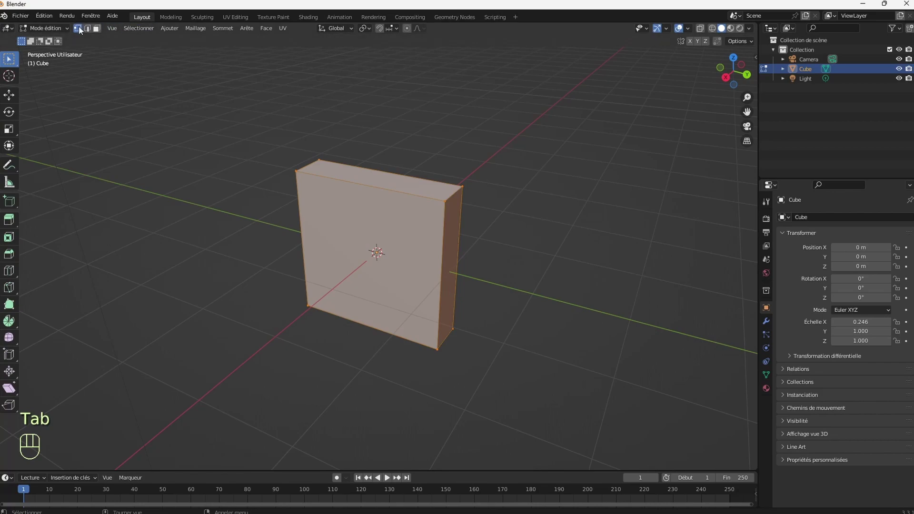
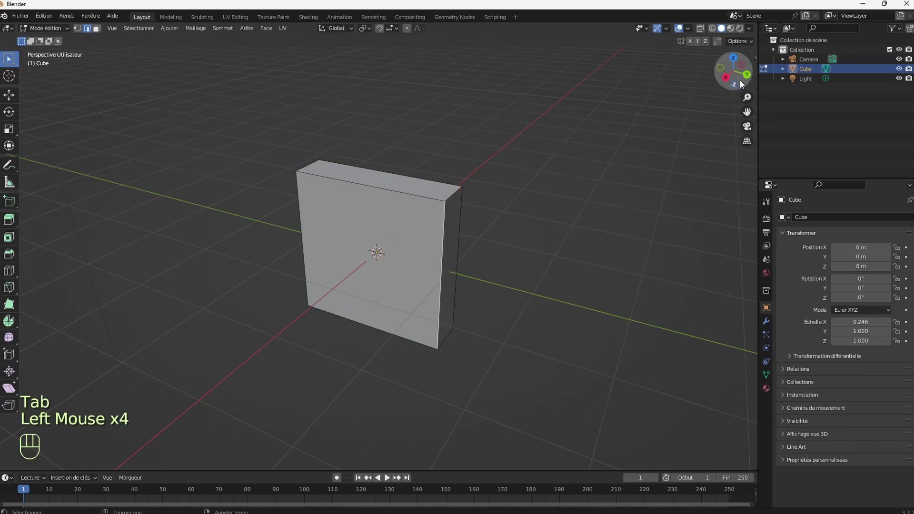
{"action": "left_click", "coordinate": [746, 89]}
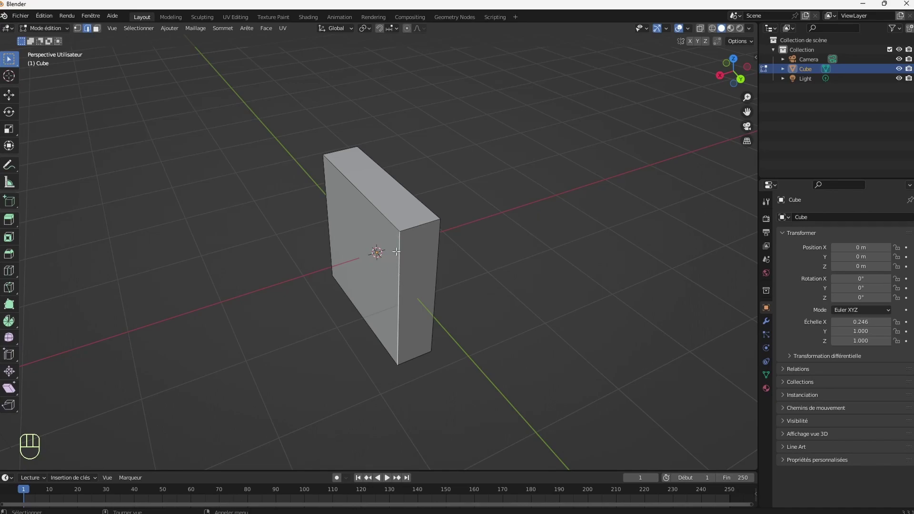
{"action": "left_click", "coordinate": [751, 78]}
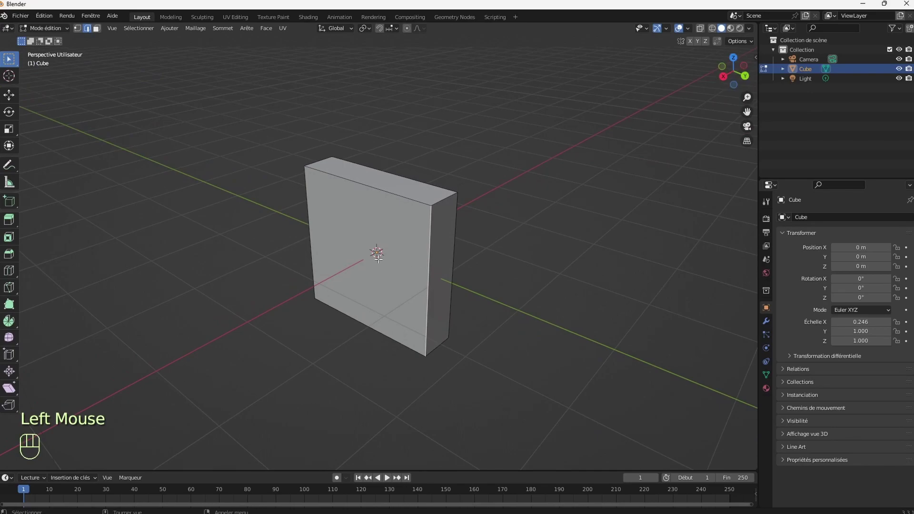
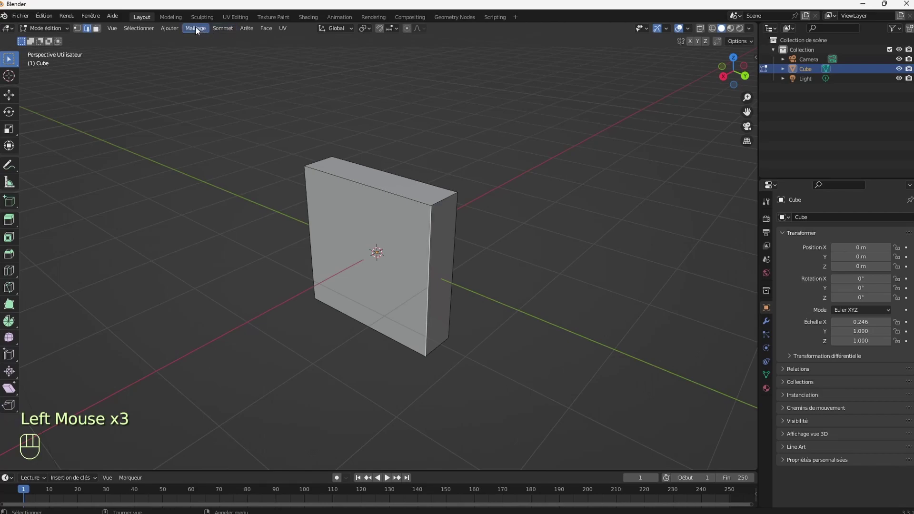
{"action": "left_click_drag", "start_coordinate": [198, 31], "coordinate": [305, 105]}
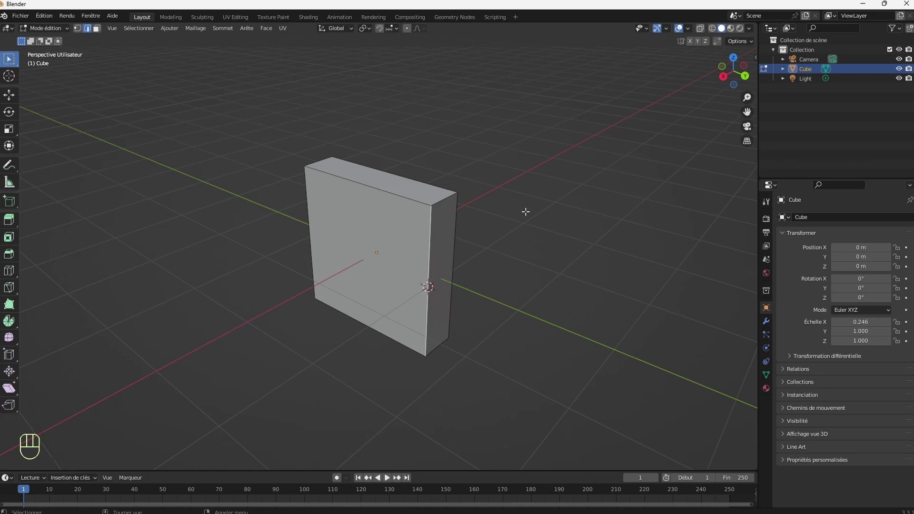
Step: Back in Object Mode, set the door's origin to the 3D cursor on its hinge edge
{"action": "key", "text": "Tab"}
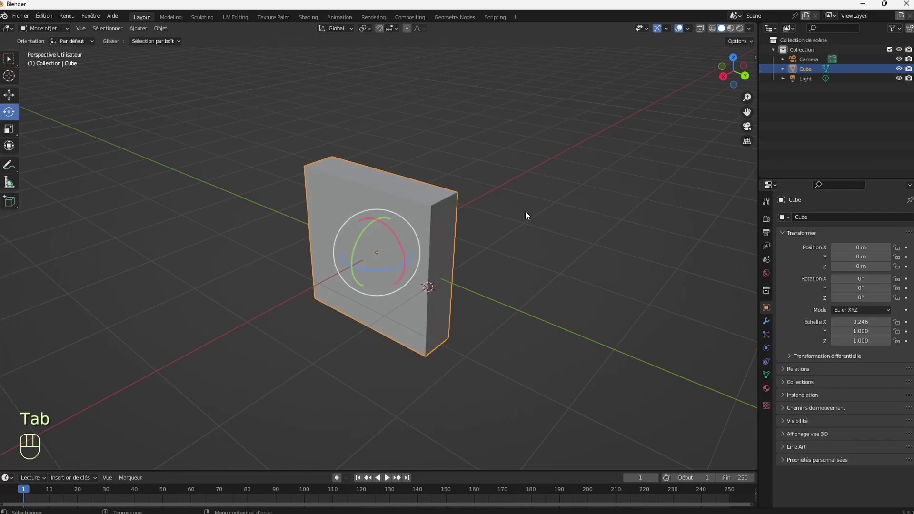
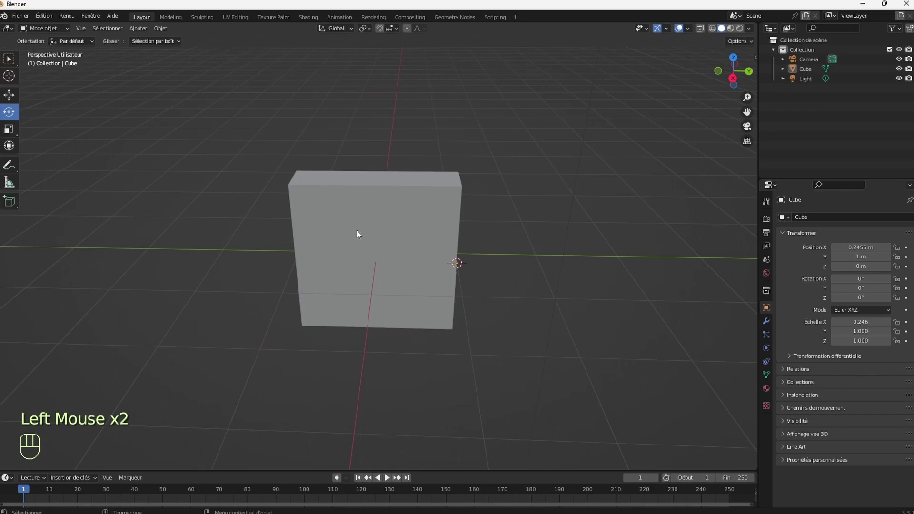
{"action": "left_click", "coordinate": [359, 234]}
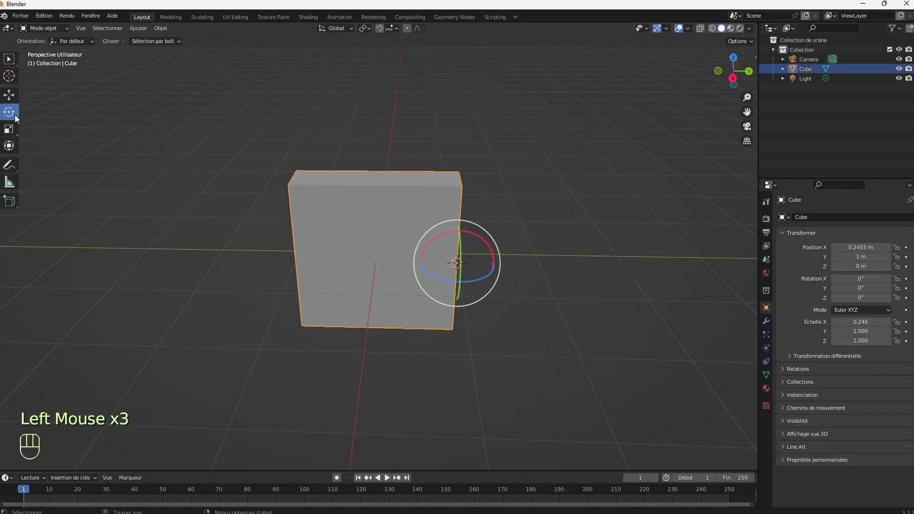
{"action": "left_click", "coordinate": [17, 119]}
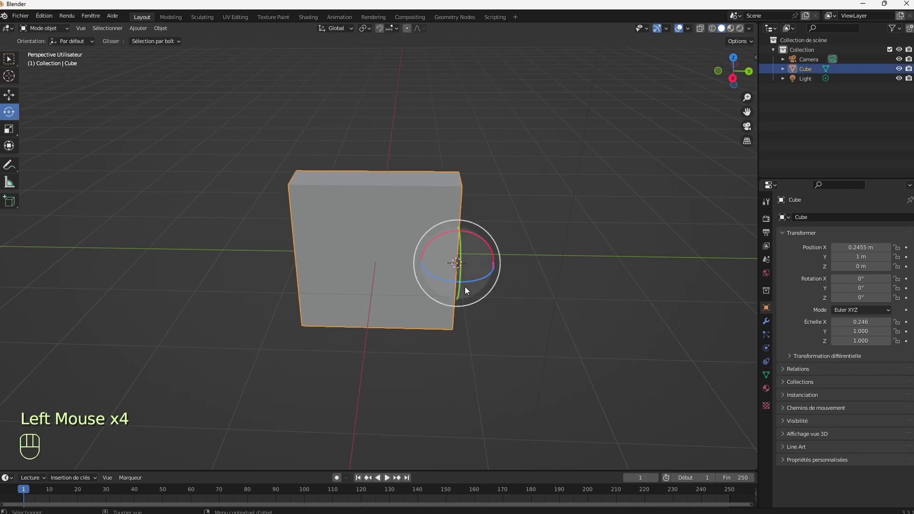
Step: Test the hinge pivot with free and Z rotations, undoing each trial
{"action": "left_click", "coordinate": [479, 281]}
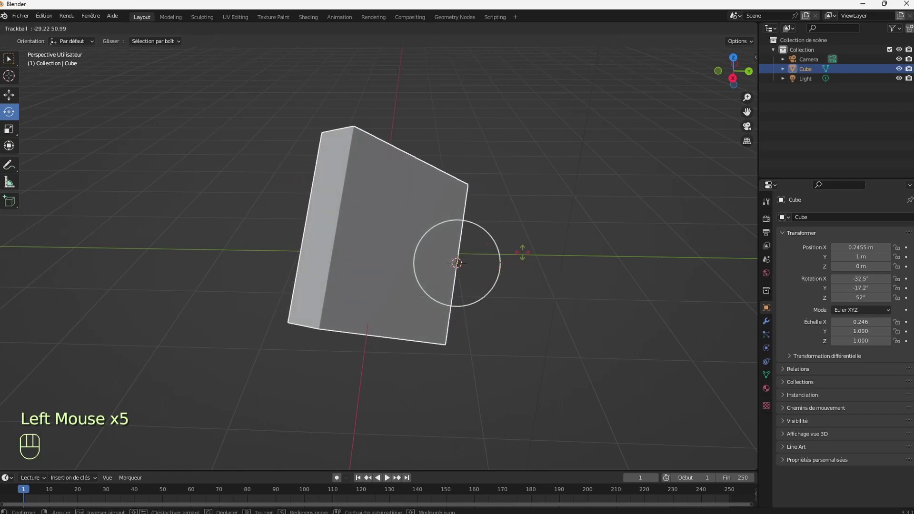
{"action": "key", "text": "ctrl+z"}
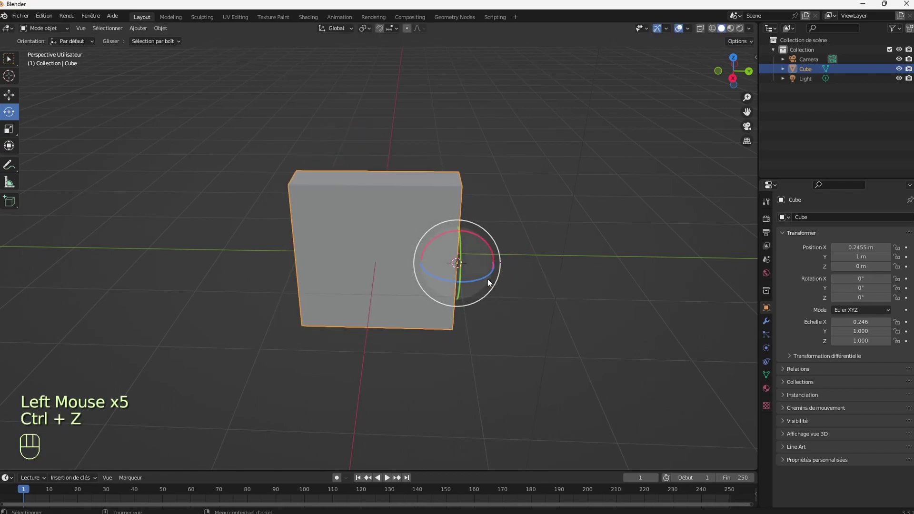
{"action": "left_click", "coordinate": [477, 284]}
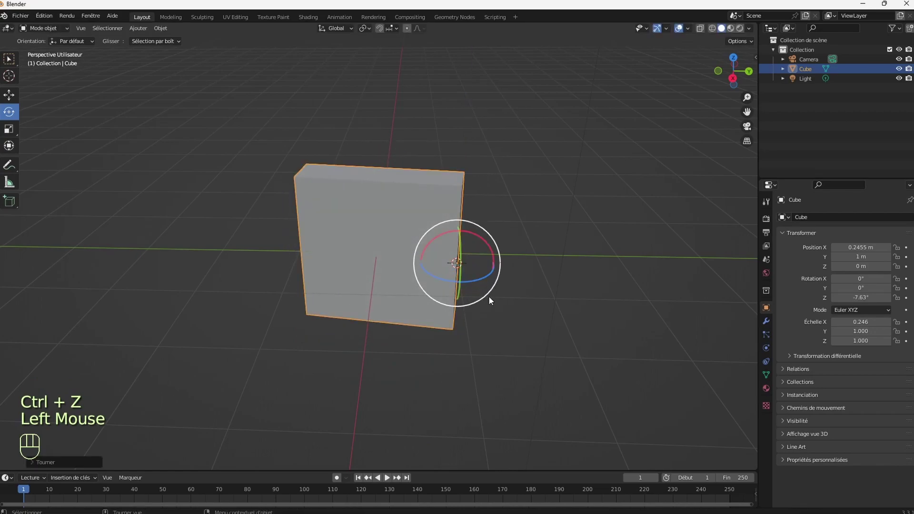
{"action": "key", "text": "ctrl+z"}
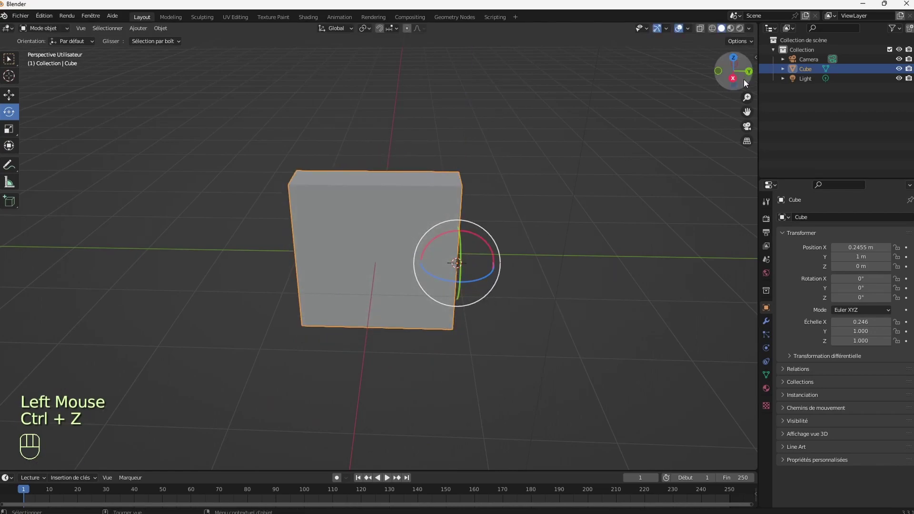
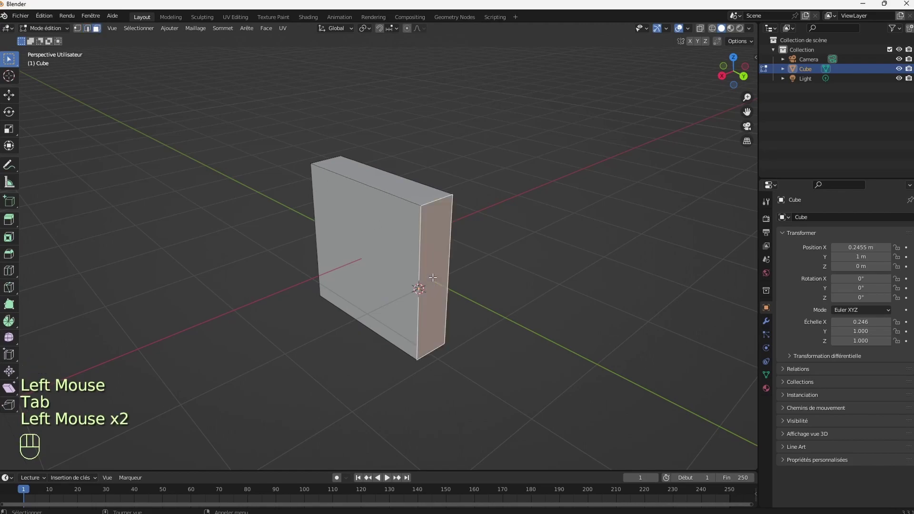
Step: Select the door's narrow side face and snap the 3D cursor to its centre
{"action": "left_click_drag", "start_coordinate": [434, 281], "coordinate": [341, 204]}
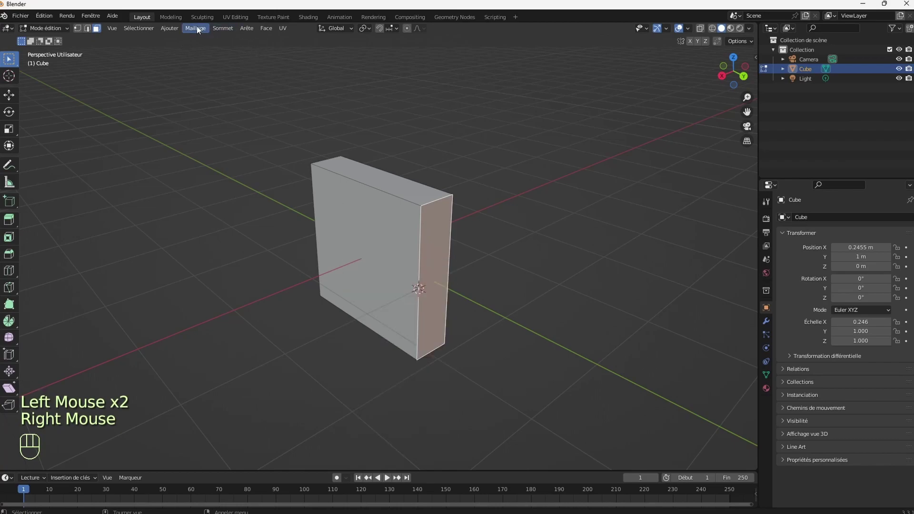
{"action": "left_click_drag", "start_coordinate": [199, 30], "coordinate": [344, 102]}
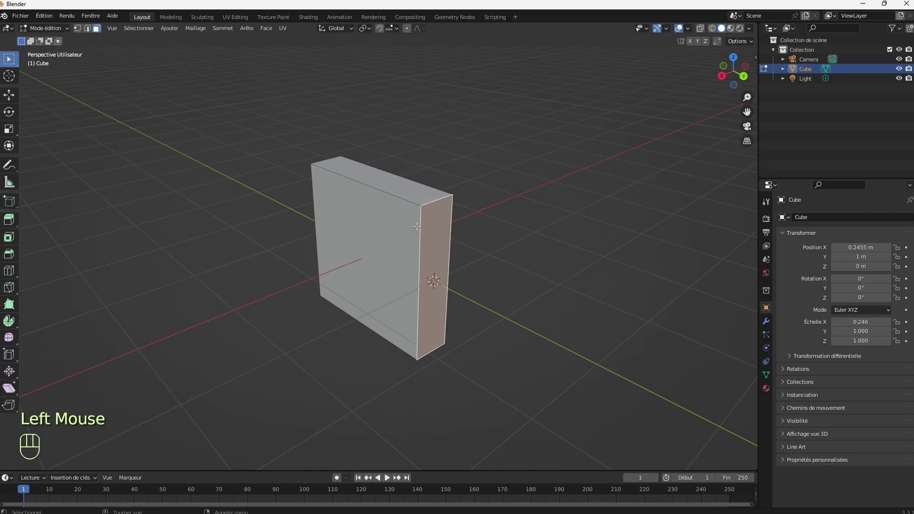
Step: In Object Mode, set the door's origin to the 3D cursor at the side face
{"action": "key", "text": "Tab"}
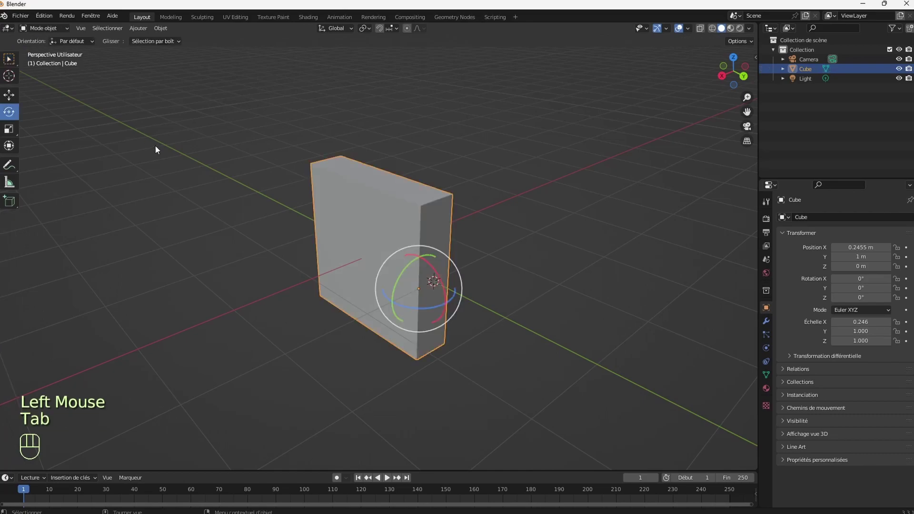
{"action": "left_click_drag", "start_coordinate": [188, 194], "coordinate": [267, 212]}
{"action": "left_click", "coordinate": [267, 212]}
{"action": "double_click", "coordinate": [447, 299]}
Step: Try a small Z rotation about the new pivot and undo it
{"action": "key", "text": "ctrl+z"}
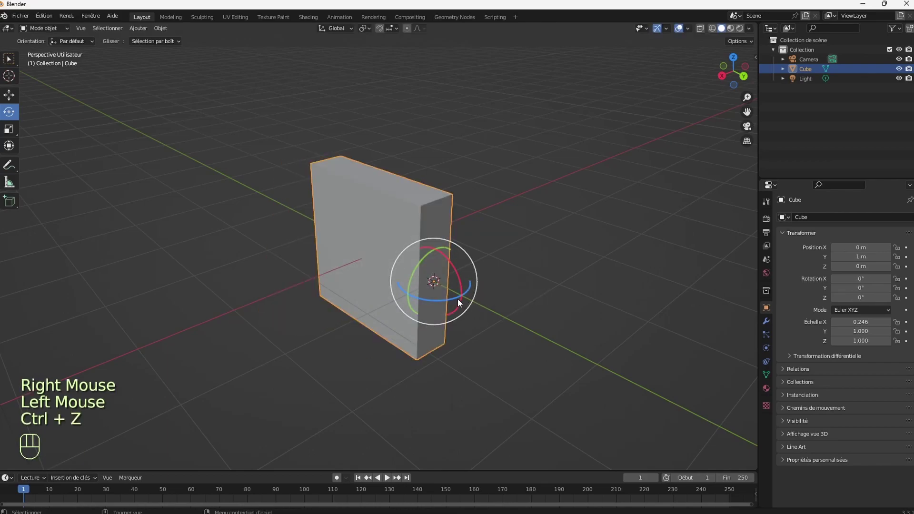
{"action": "left_click", "coordinate": [460, 302]}
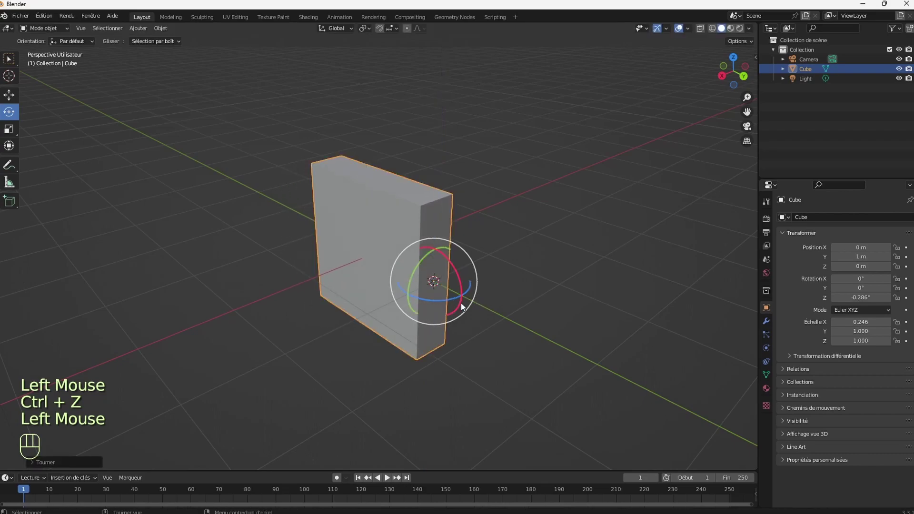
{"action": "key", "text": "ctrl+z"}
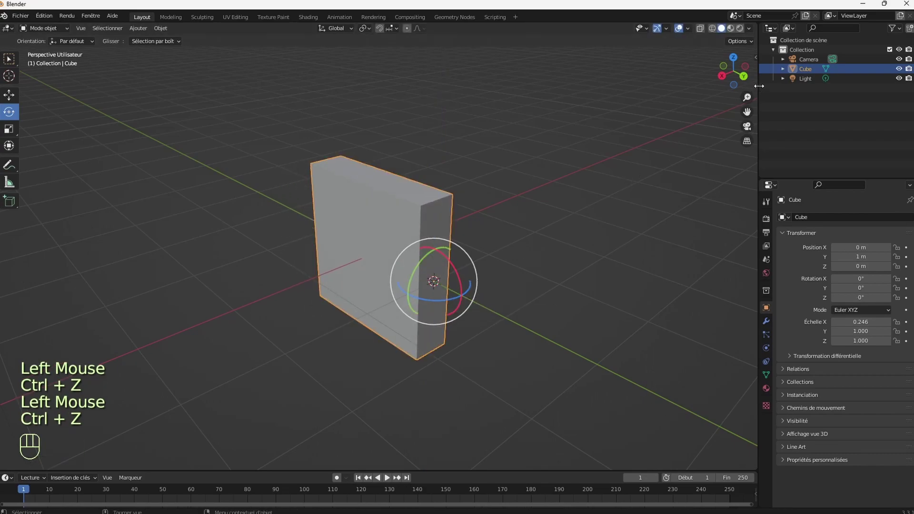
Step: Turn the door slightly about Z from the side-face pivot, to about -1.36°
{"action": "left_click", "coordinate": [742, 90]}
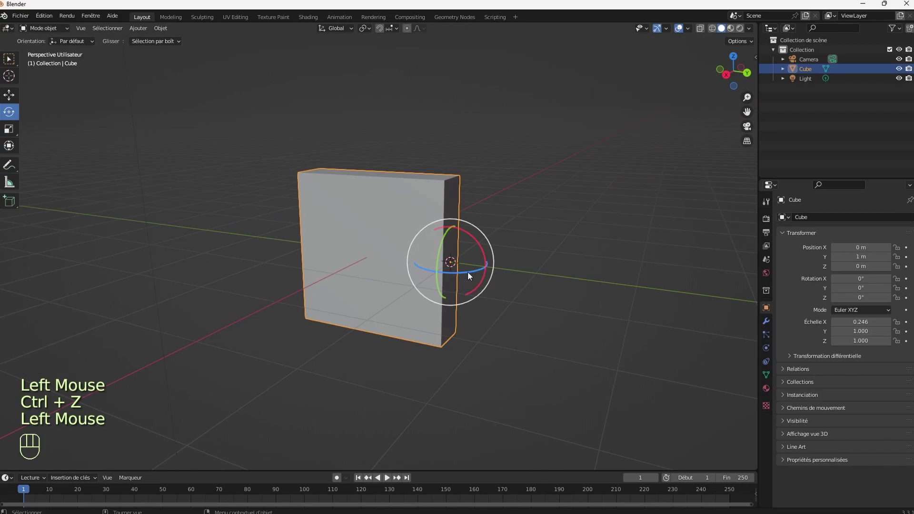
{"action": "left_click", "coordinate": [469, 276]}
{"action": "left_click", "coordinate": [466, 276]}
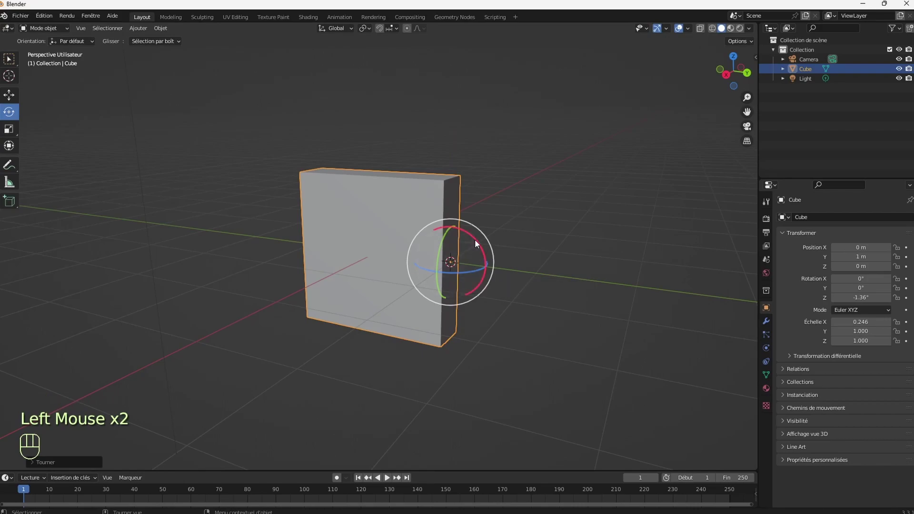
Step: Try further gizmo and free rotations and cancel them
{"action": "left_click", "coordinate": [477, 241]}
{"action": "key", "text": "ctrl+z"}
{"action": "left_click", "coordinate": [472, 262]}
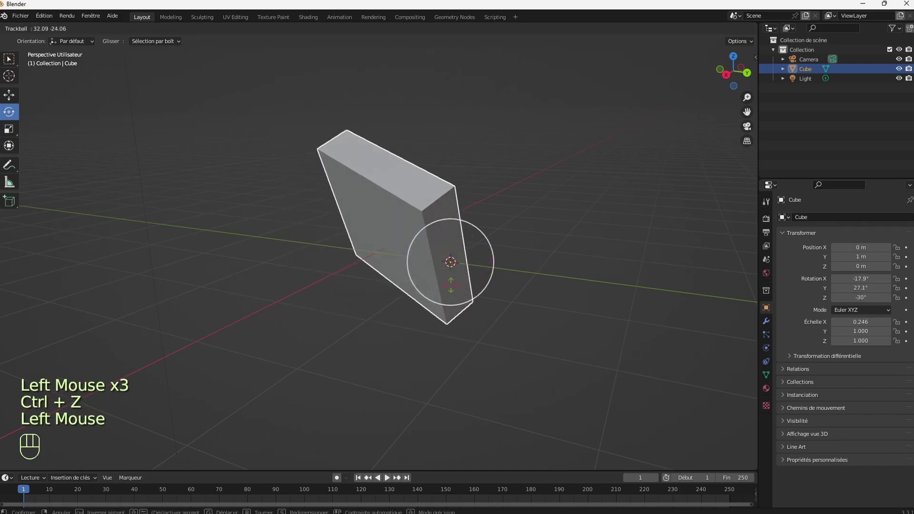
{"action": "key", "text": "ctrl+z"}
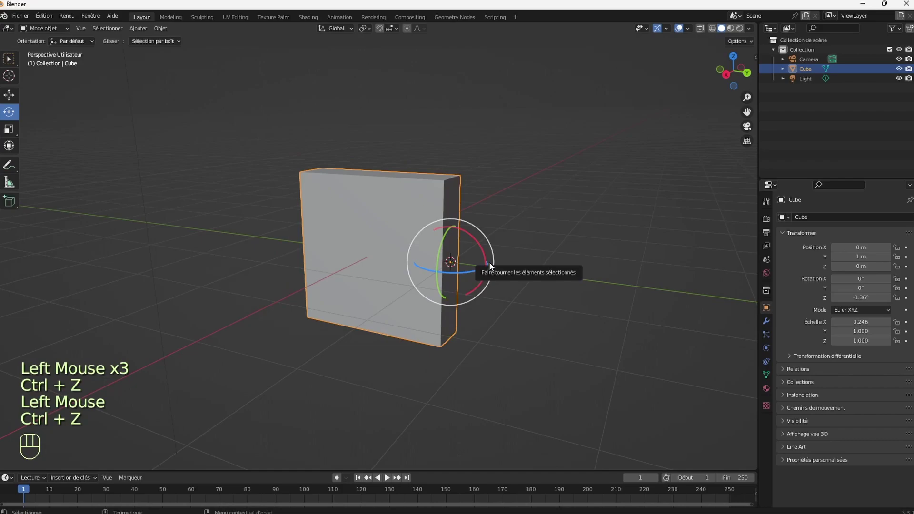
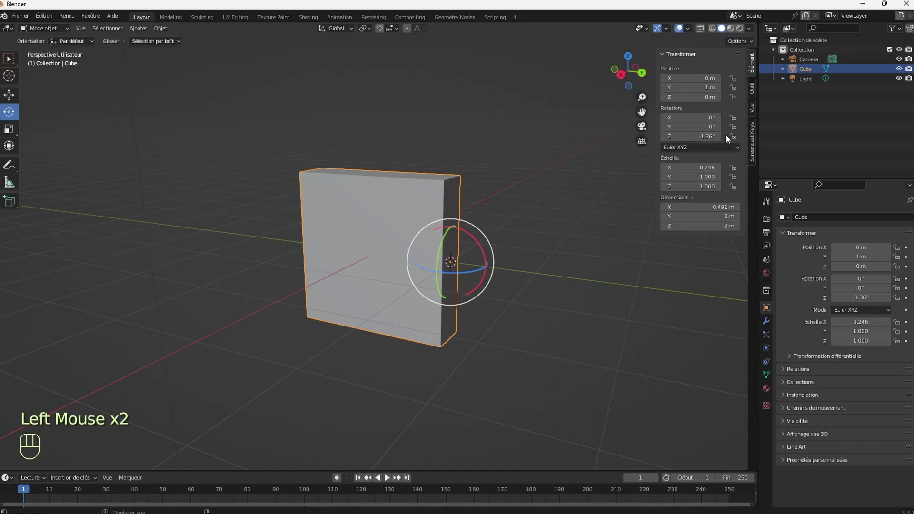
Step: Lock the door's X and Y rotation so it only turns about Z
{"action": "left_click", "coordinate": [735, 132]}
{"action": "left_click", "coordinate": [737, 121]}
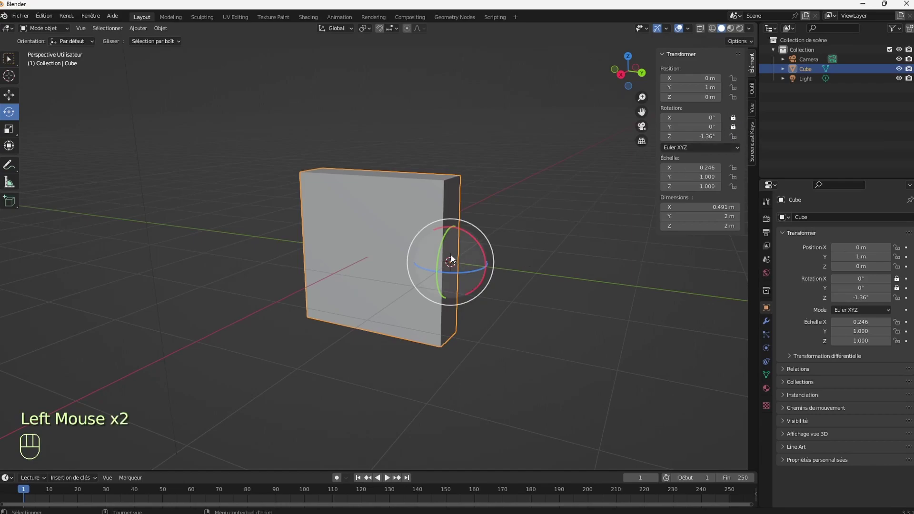
Step: Swing the door about its vertical hinge axis and confirm the new angle
{"action": "left_click", "coordinate": [468, 267]}
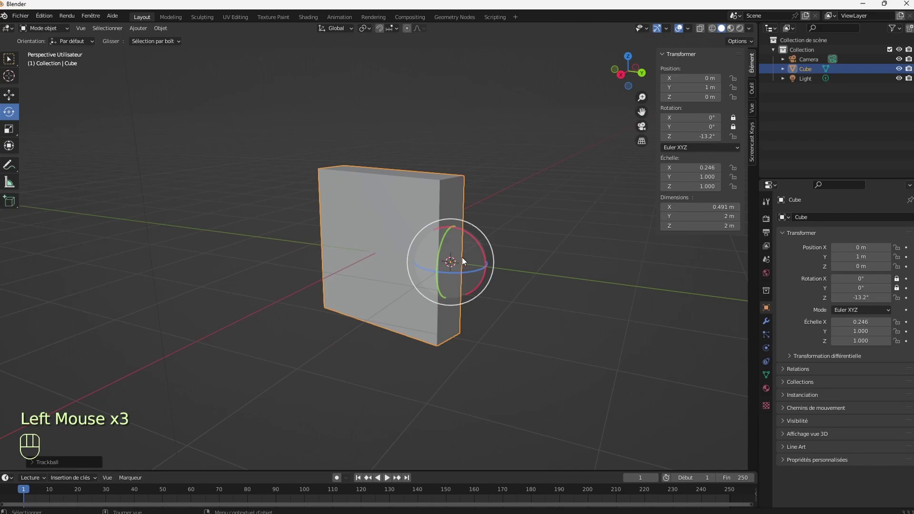
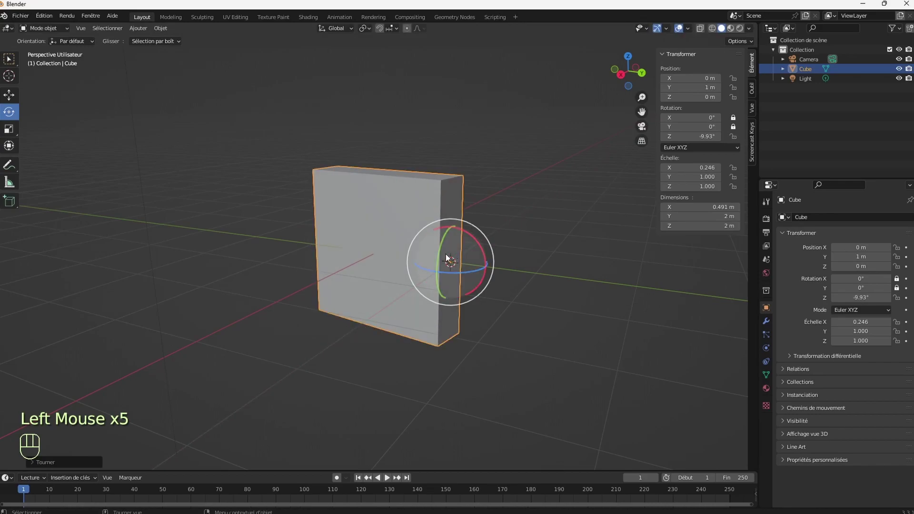
{"action": "left_click", "coordinate": [443, 254]}
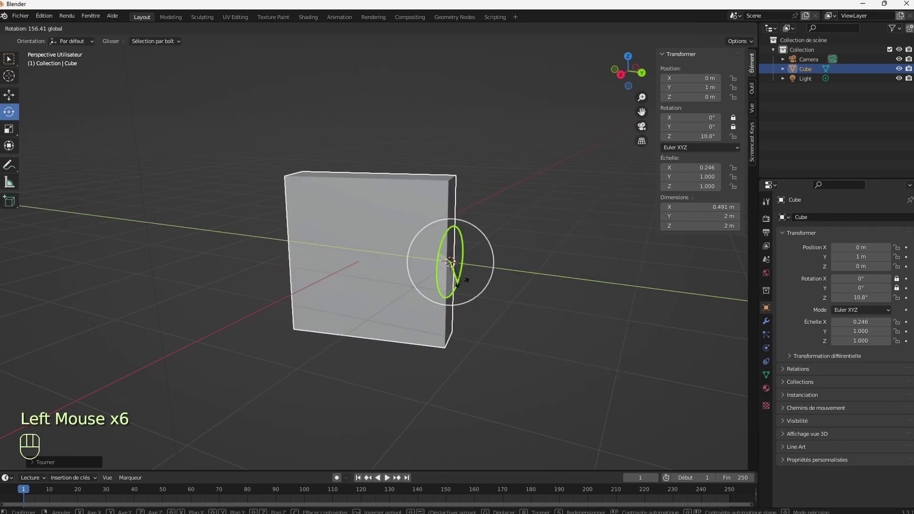
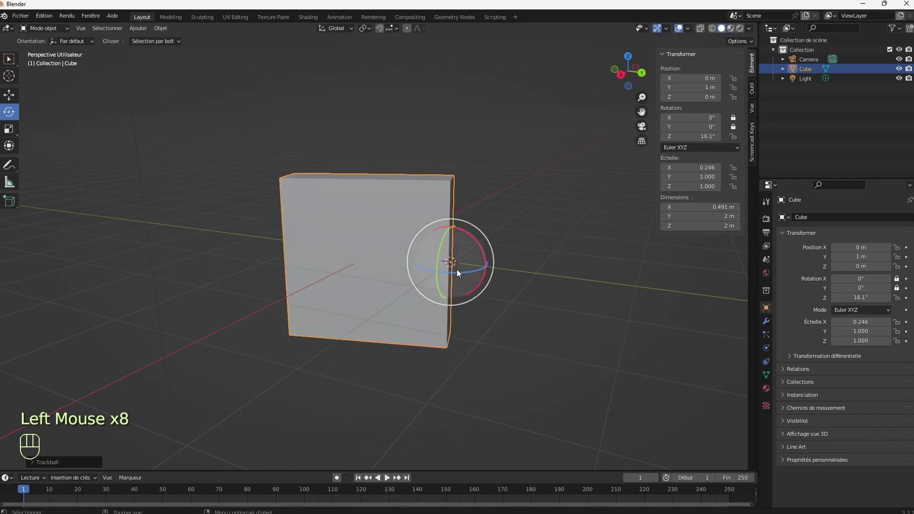
{"action": "left_click", "coordinate": [481, 253]}
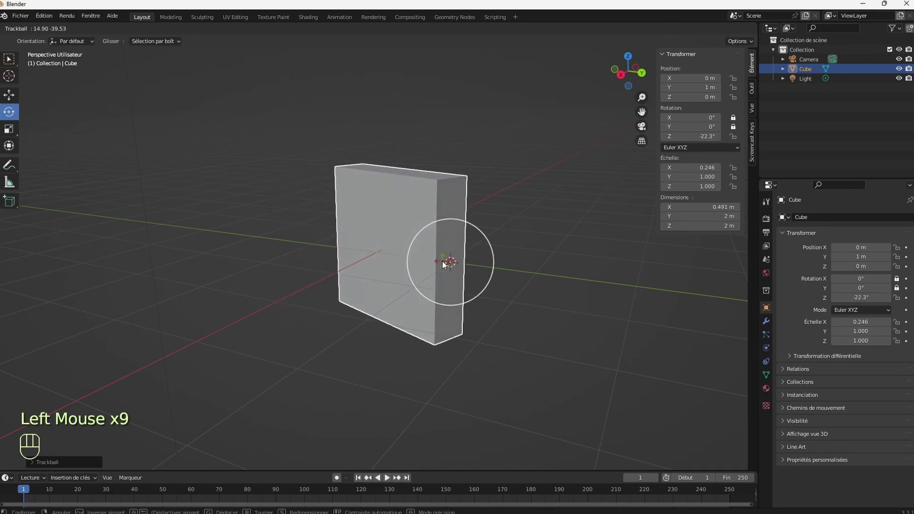
{"action": "left_click", "coordinate": [423, 253]}
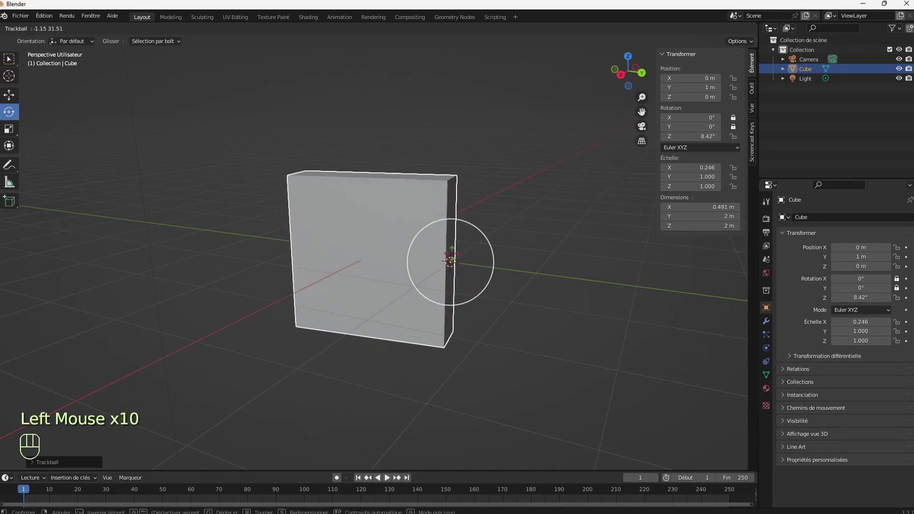
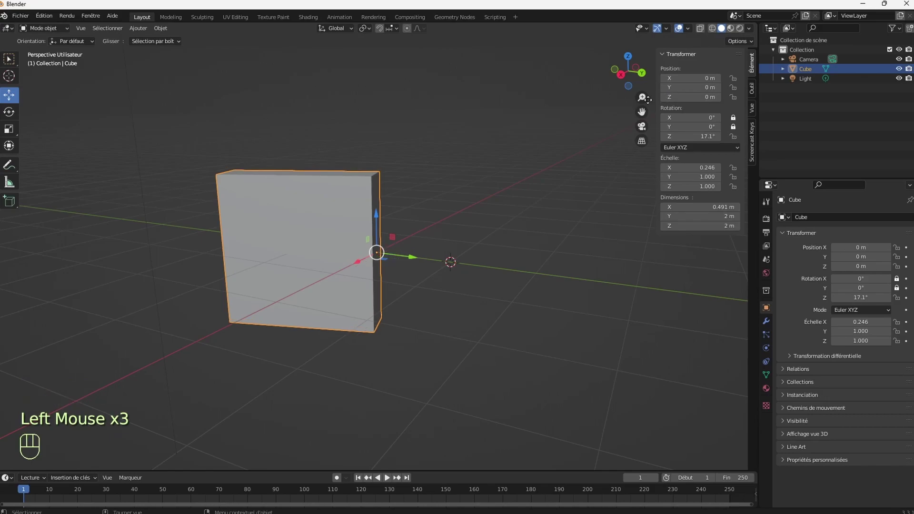
Step: Lock the door's location on X, Y and Z in the sidebar Transform panel
{"action": "left_click", "coordinate": [734, 102]}
{"action": "left_click", "coordinate": [736, 92]}
{"action": "left_click", "coordinate": [735, 82]}
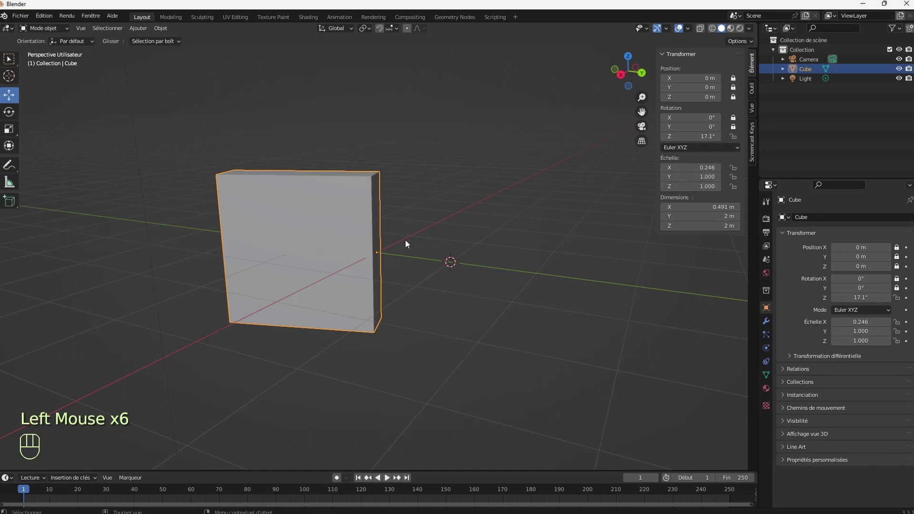
{"action": "left_click_drag", "start_coordinate": [639, 86], "coordinate": [639, 88]}
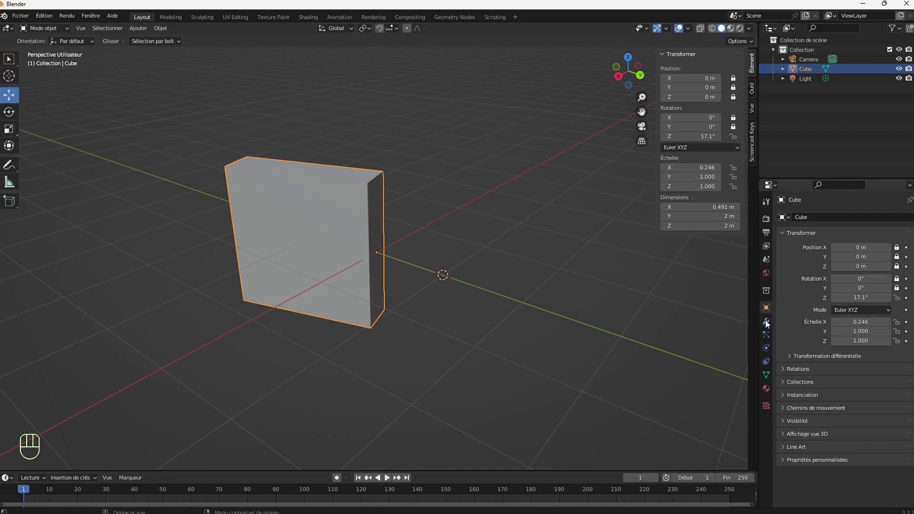
Step: Add a Bevel modifier (0.1 m, 1 segment) to the door and inspect the edges
{"action": "left_click", "coordinate": [767, 324]}
{"action": "left_click_drag", "start_coordinate": [820, 224], "coordinate": [687, 258]}
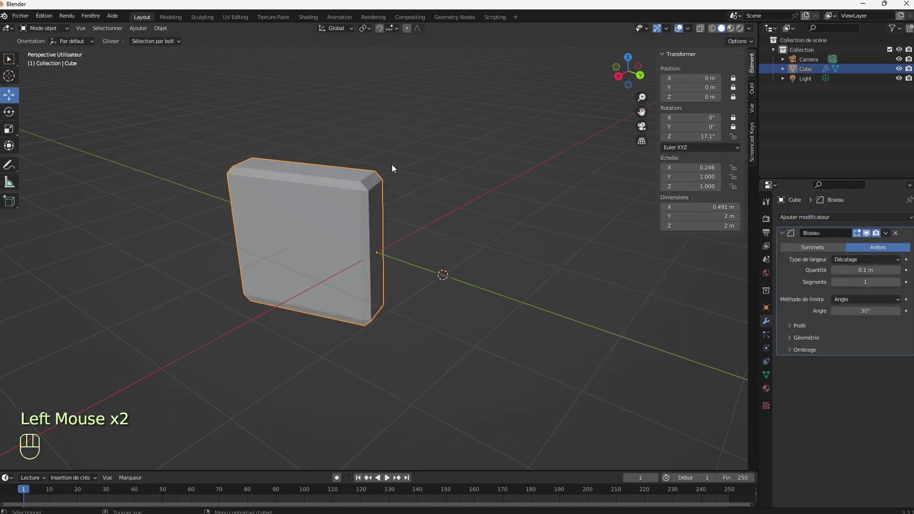
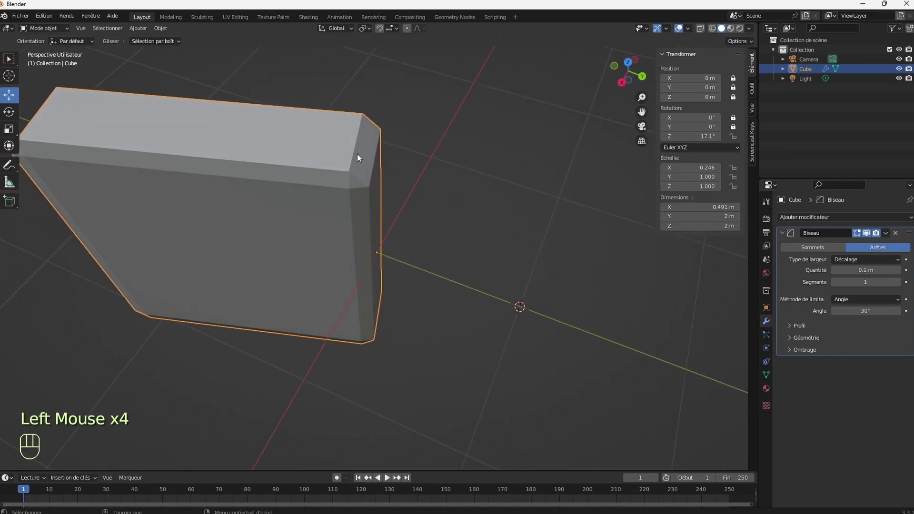
{"action": "left_click_drag", "start_coordinate": [638, 87], "coordinate": [632, 88]}
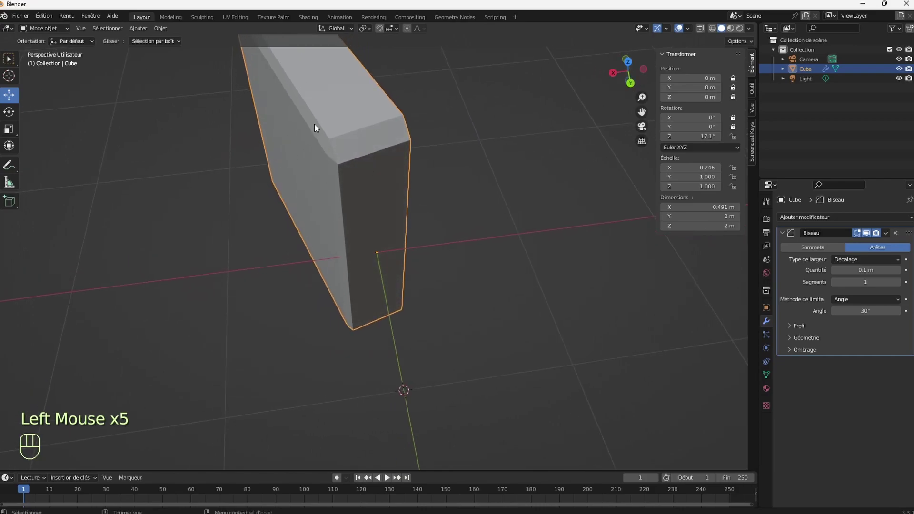
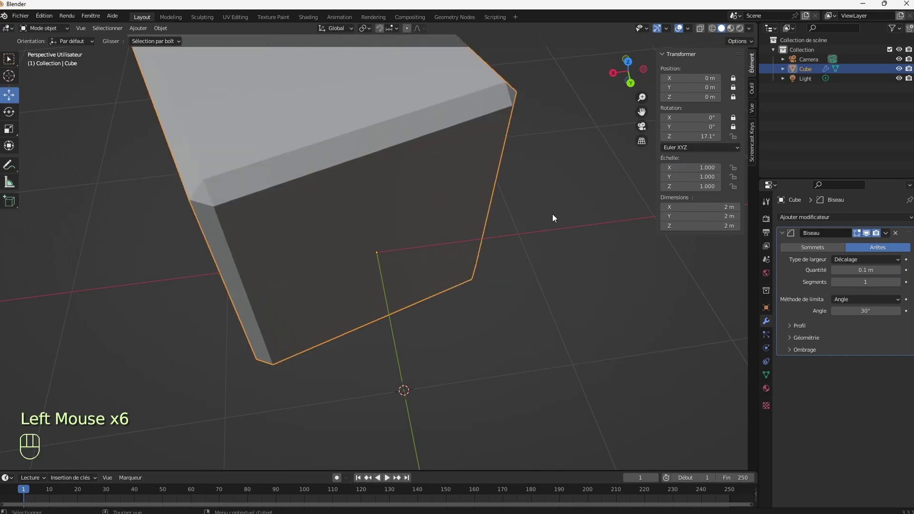
Step: Undo the accidental scale clear and bring up the Apply Transform options for the door
{"action": "key", "text": "ctrl+z"}
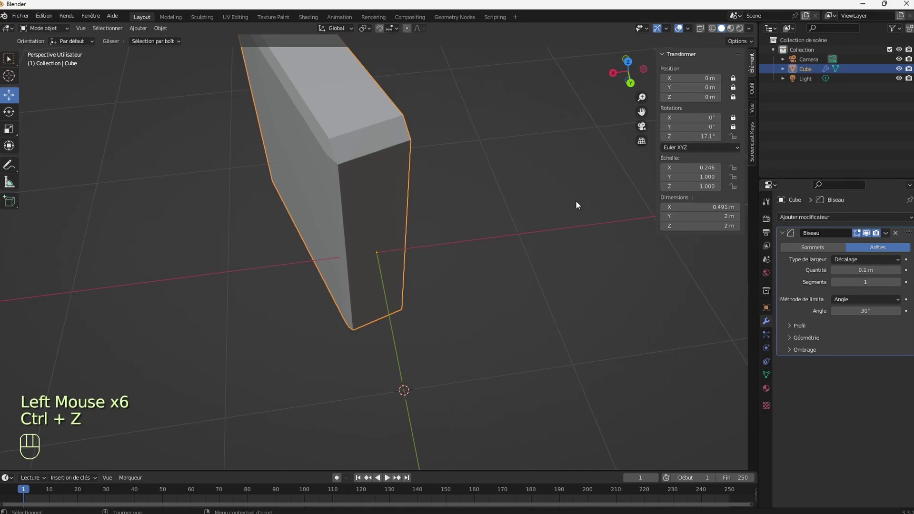
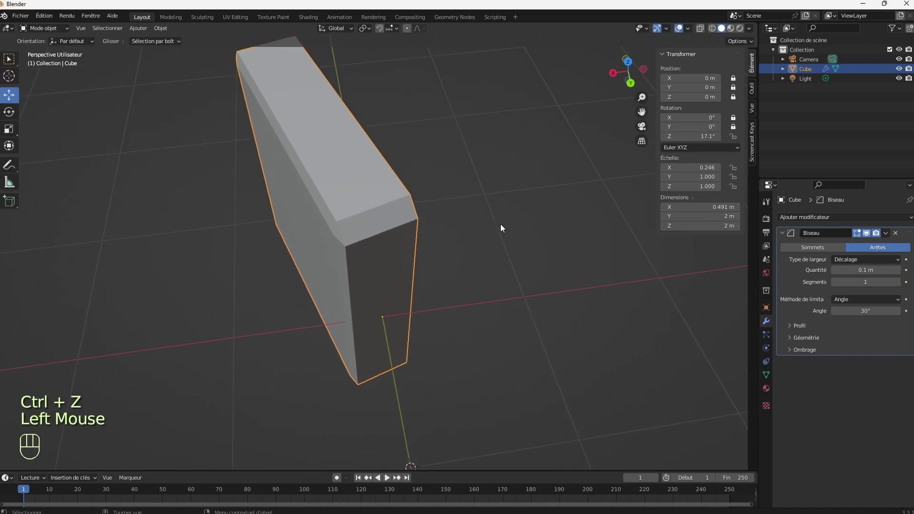
{"action": "key", "text": "ctrl+a"}
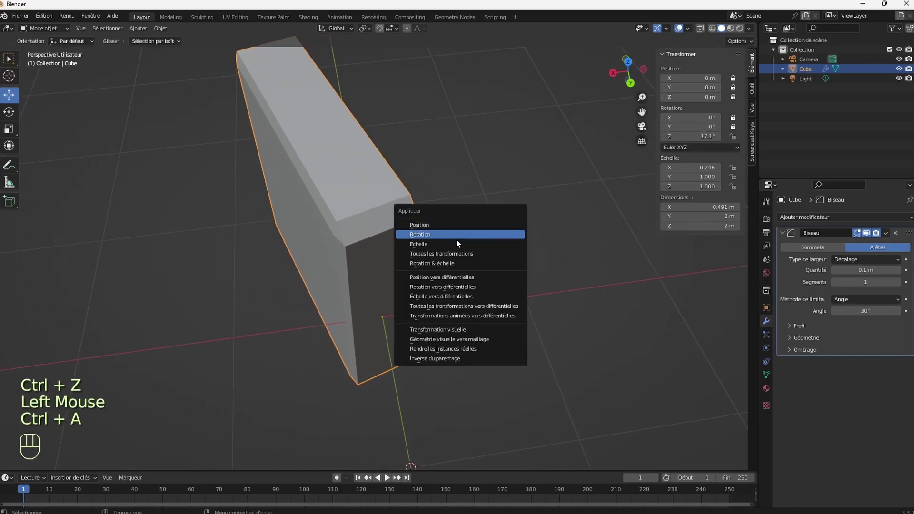
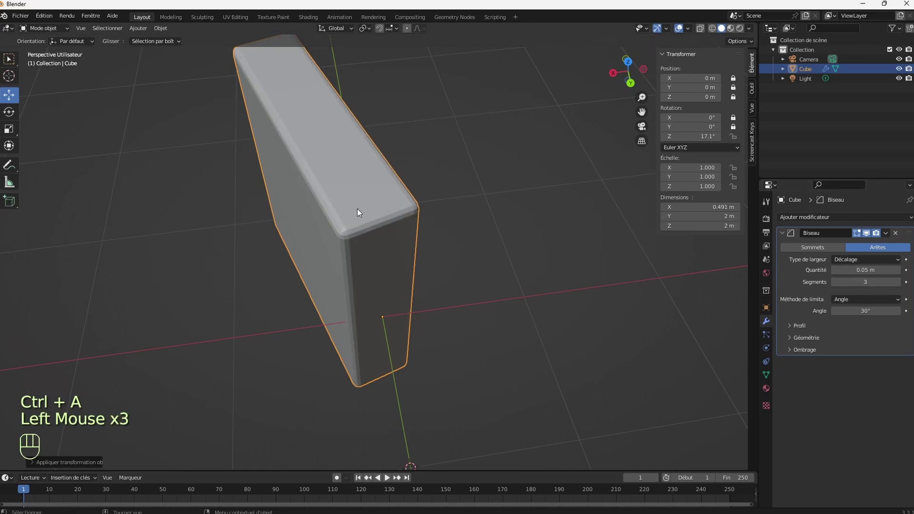
Step: Shade the door smooth and soften its bevel to 0.05 m over 3 segments with scale applied at 1
{"action": "right_click", "coordinate": [360, 213]}
{"action": "left_click_drag", "start_coordinate": [353, 200], "coordinate": [340, 169]}
{"action": "left_click_drag", "start_coordinate": [341, 169], "coordinate": [462, 174]}
{"action": "left_click", "coordinate": [644, 84]}
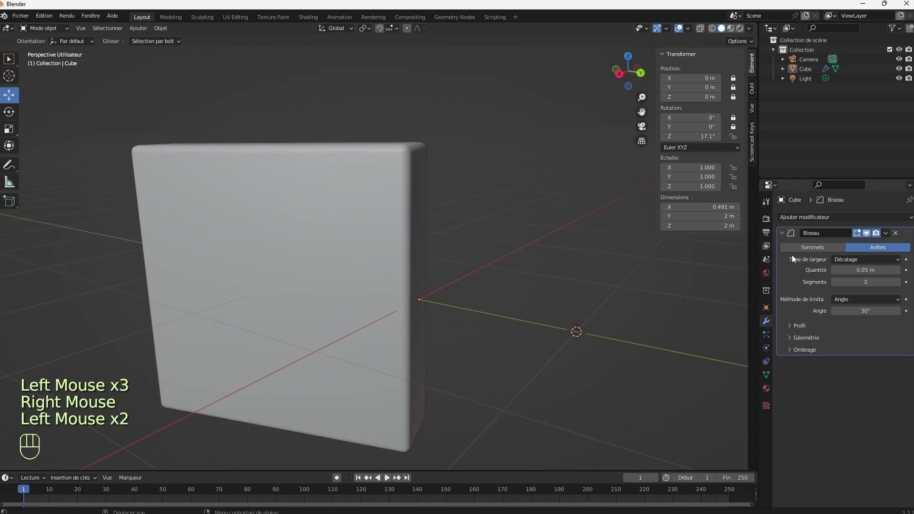
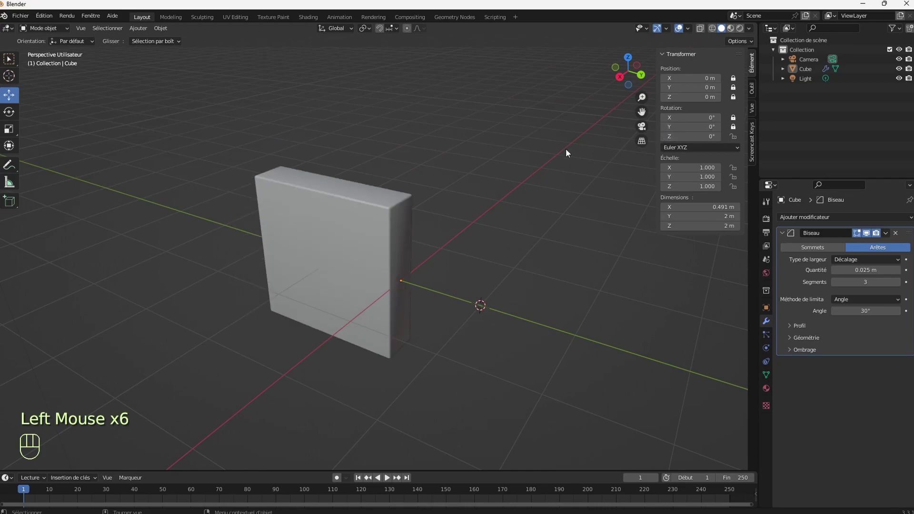
Step: Select the door and swing it freely about its hinge with the Rotate tool to roughly 30° (18.8° mid-turn)
{"action": "left_click", "coordinate": [478, 220]}
{"action": "left_click", "coordinate": [368, 259]}
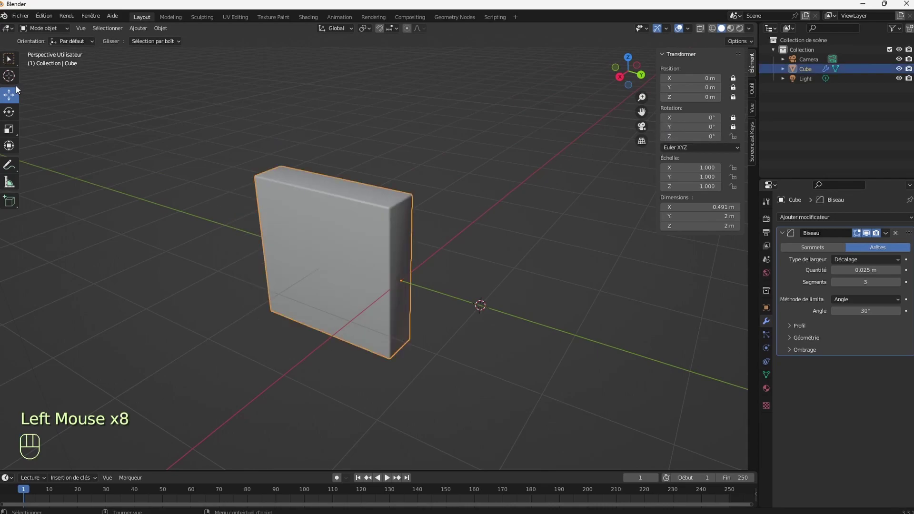
{"action": "left_click", "coordinate": [13, 112]}
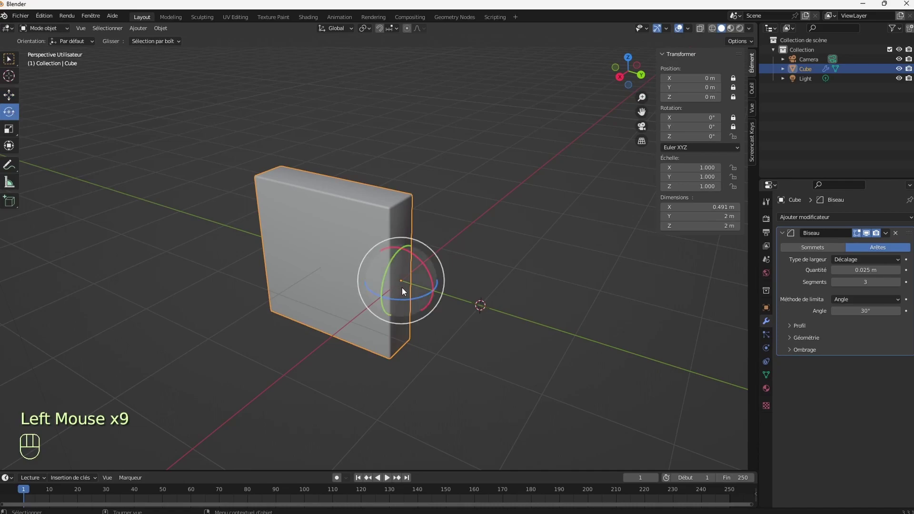
{"action": "left_click", "coordinate": [410, 293]}
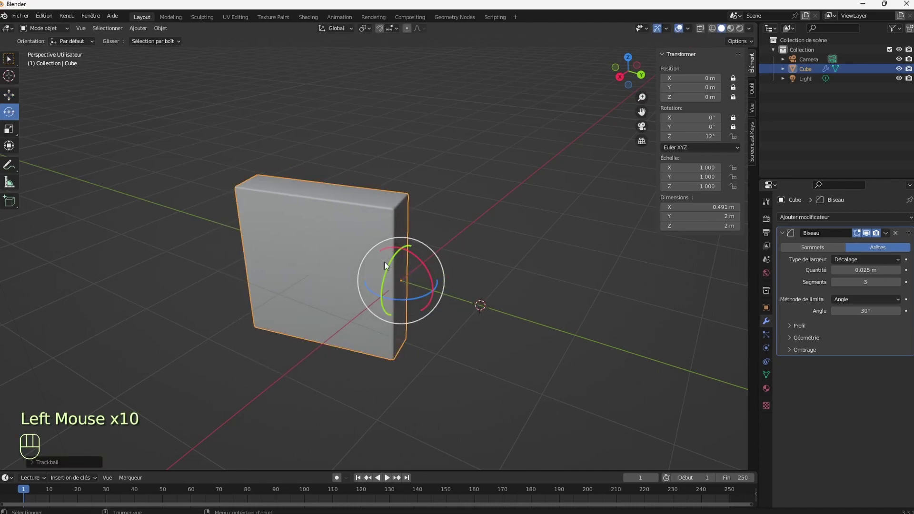
{"action": "left_click", "coordinate": [411, 289]}
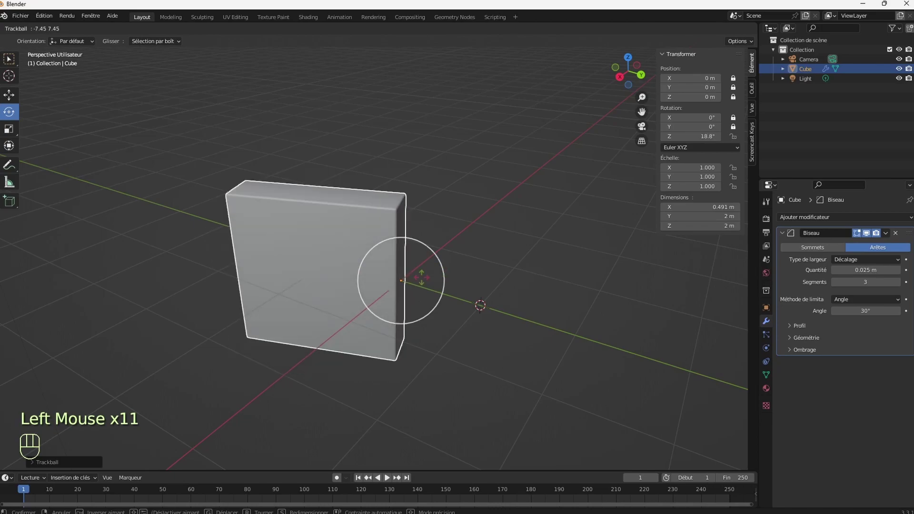